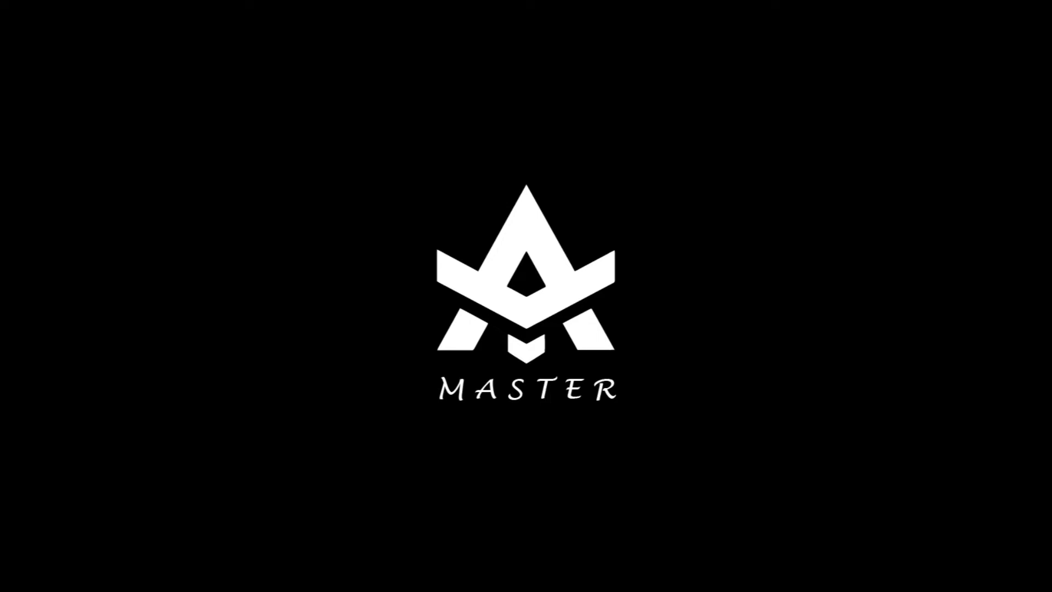
Step: Search Google Images for 'fox' and copy the Shutterstock red fox portrait photo
click(1002, 16)
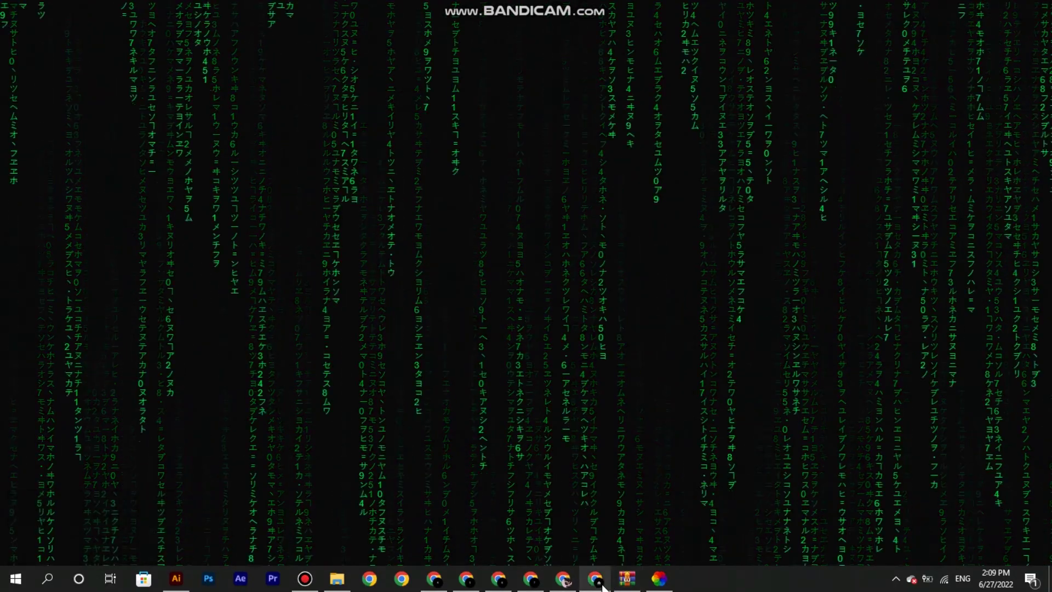
click(476, 411)
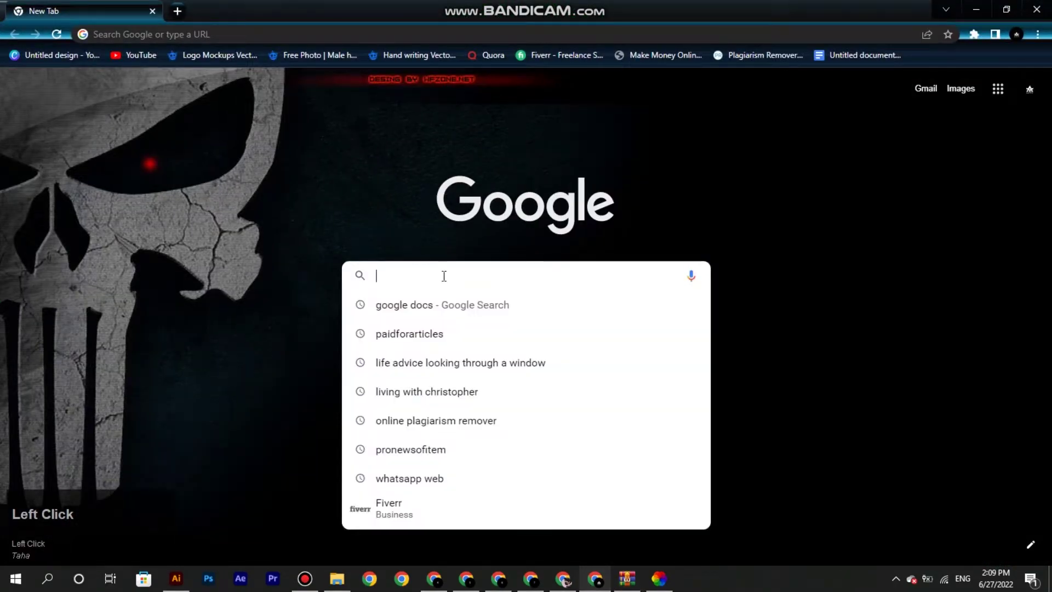
text(fo)
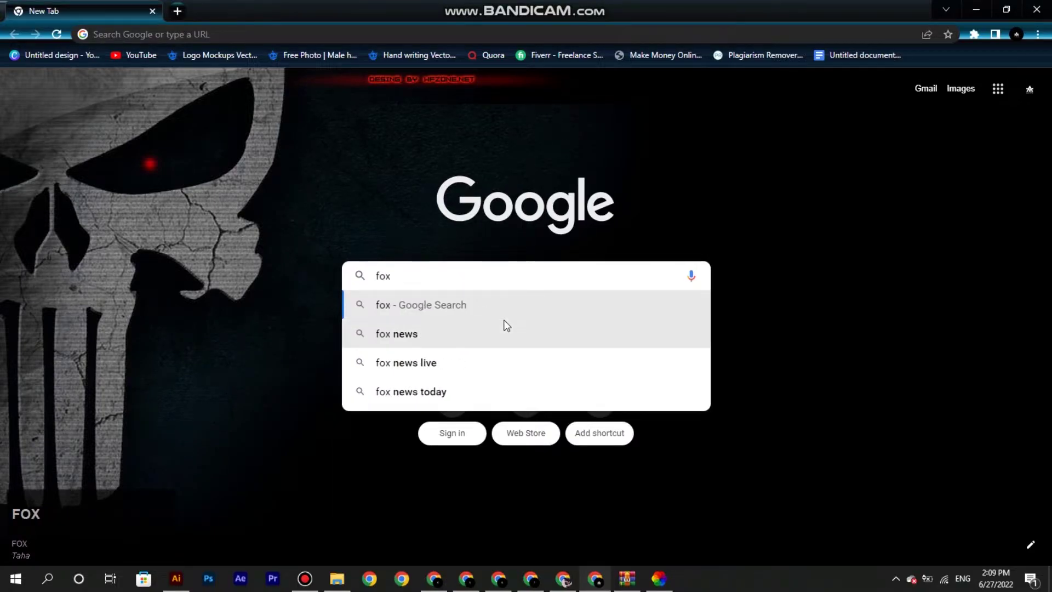
key(Return)
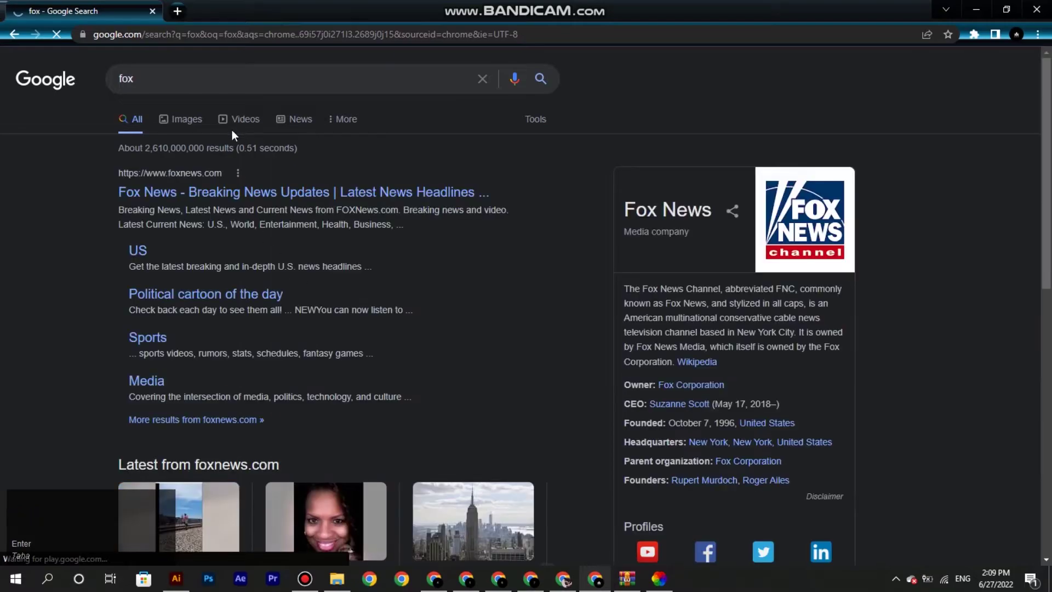
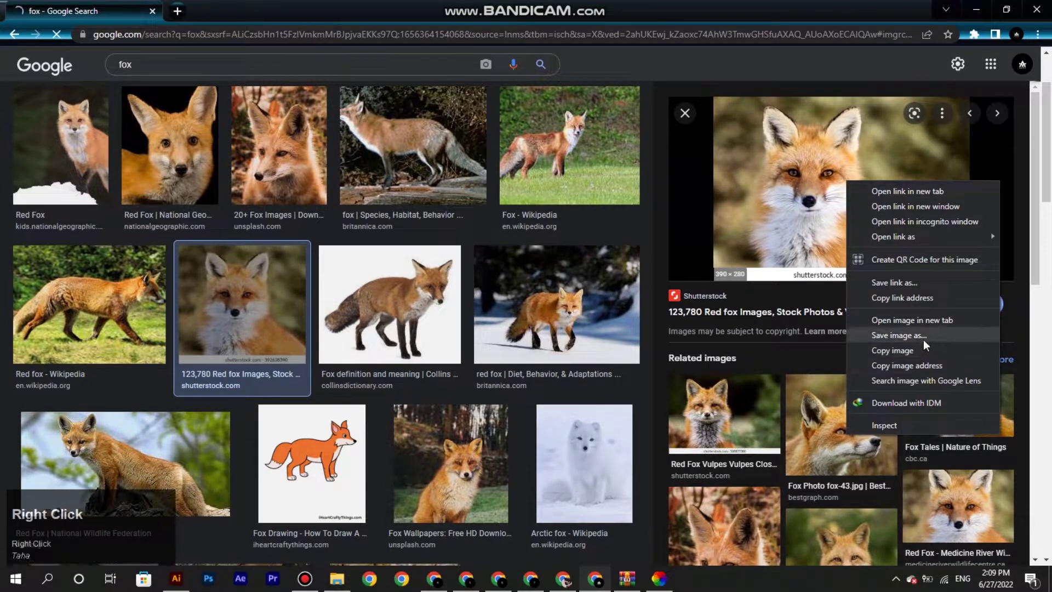
click(926, 350)
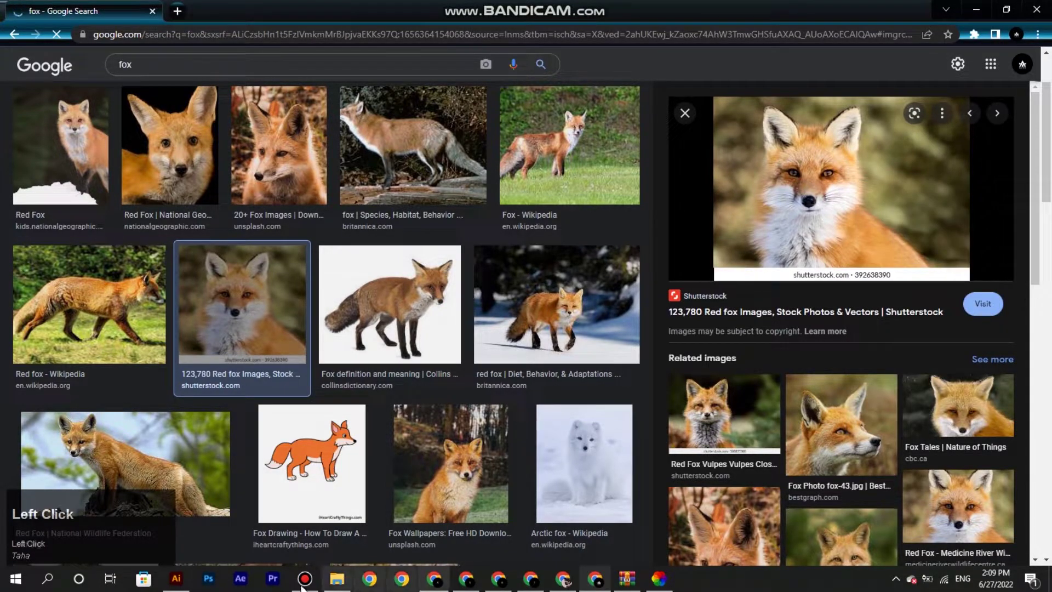
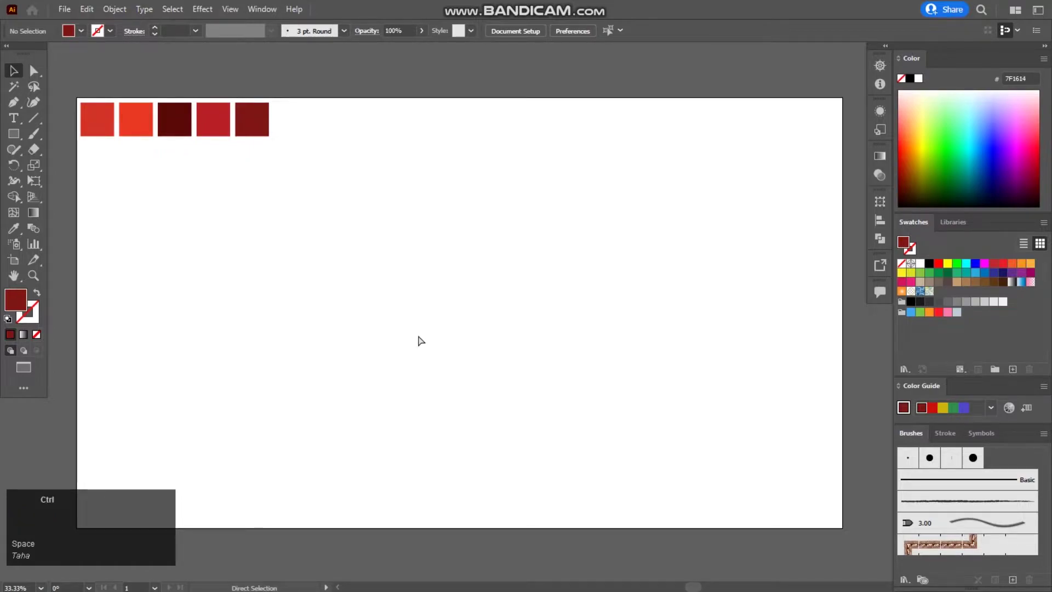
Step: Paste the fox photo onto the artboard beside the red swatches and lock it as reference
key(ctrl+v)
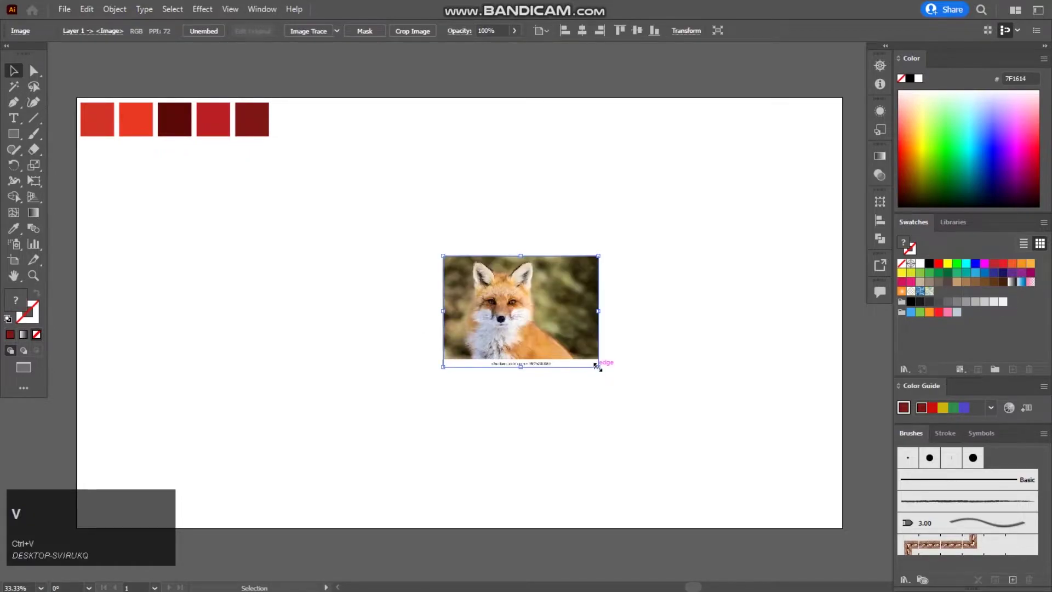
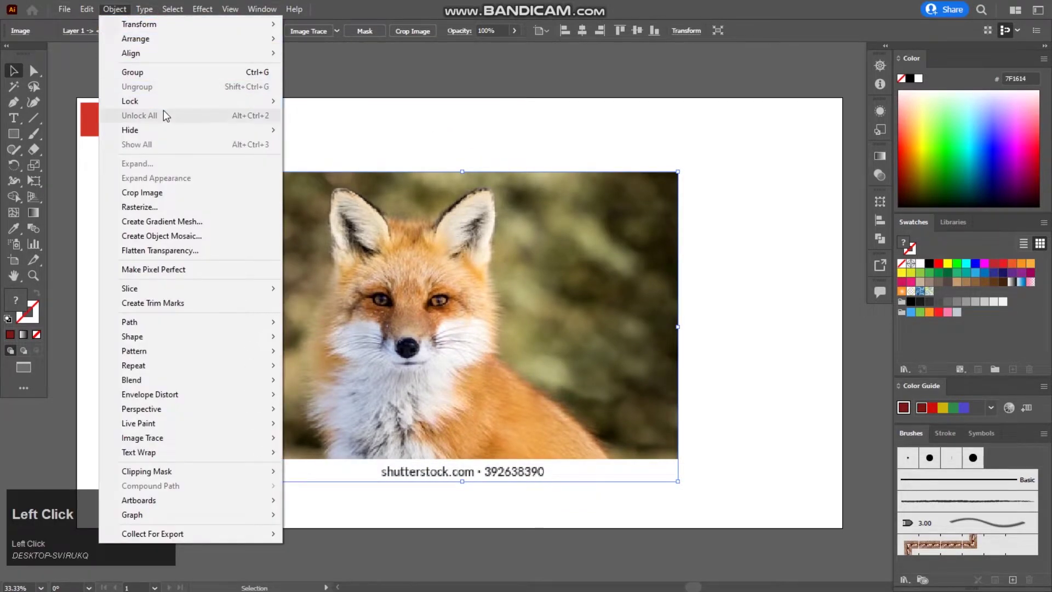
click(389, 108)
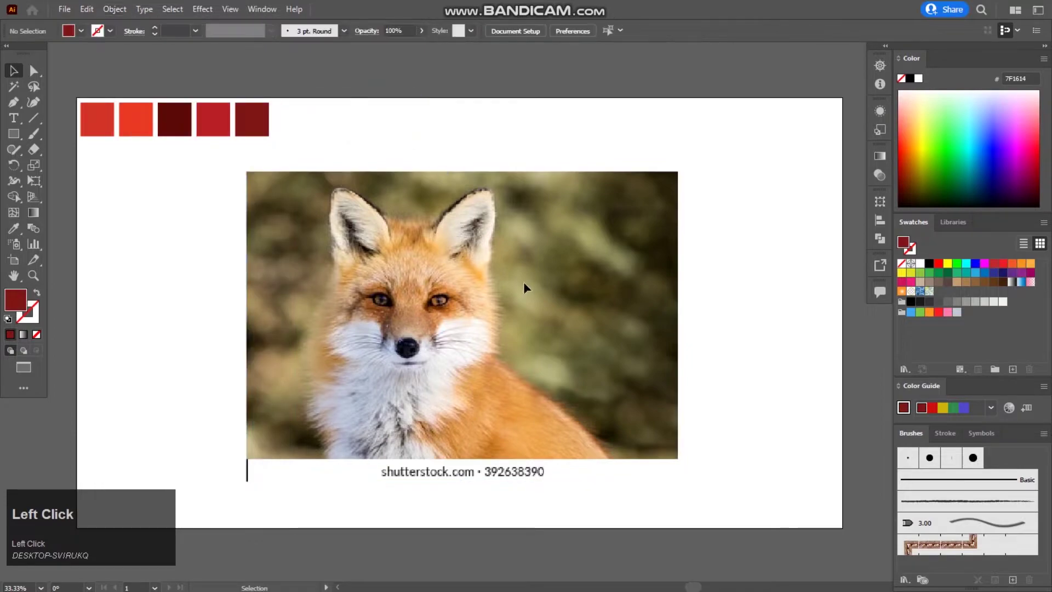
right_click(16, 138)
click(90, 182)
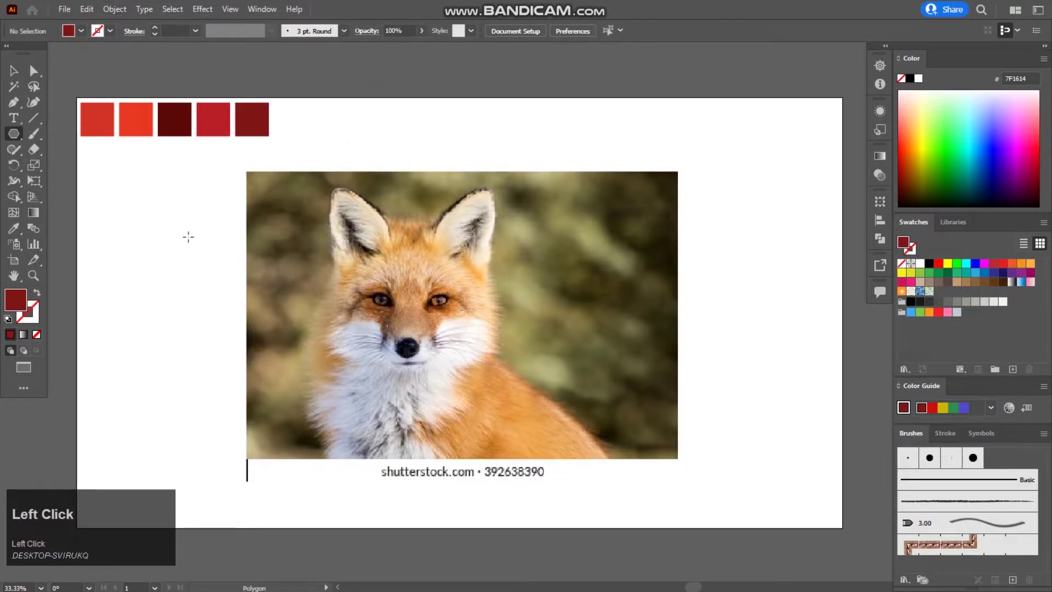
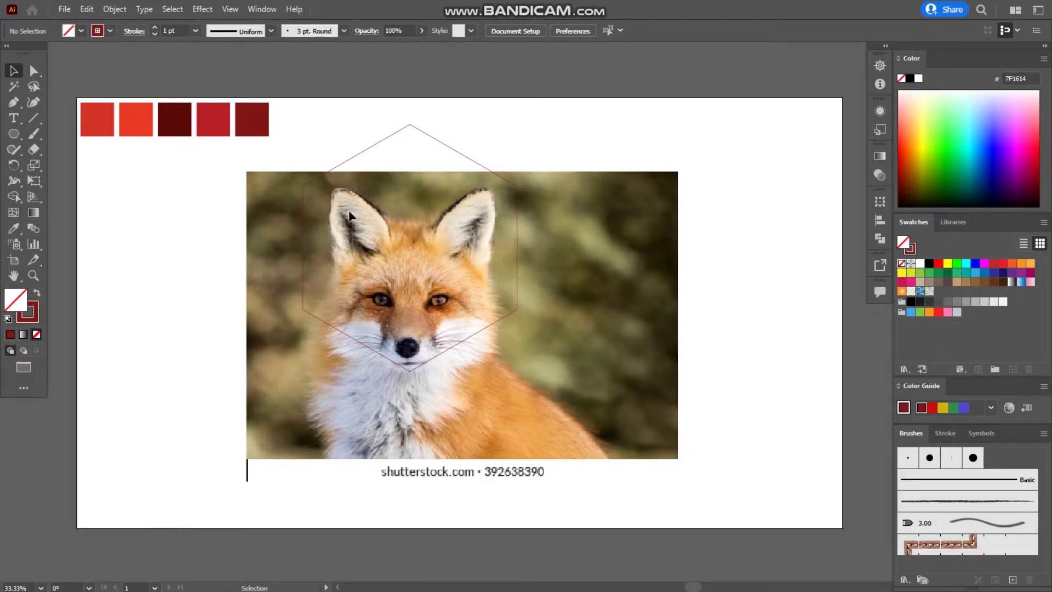
Step: Select the hexagon outline drawn over the fox's face to divide it into facets
click(345, 333)
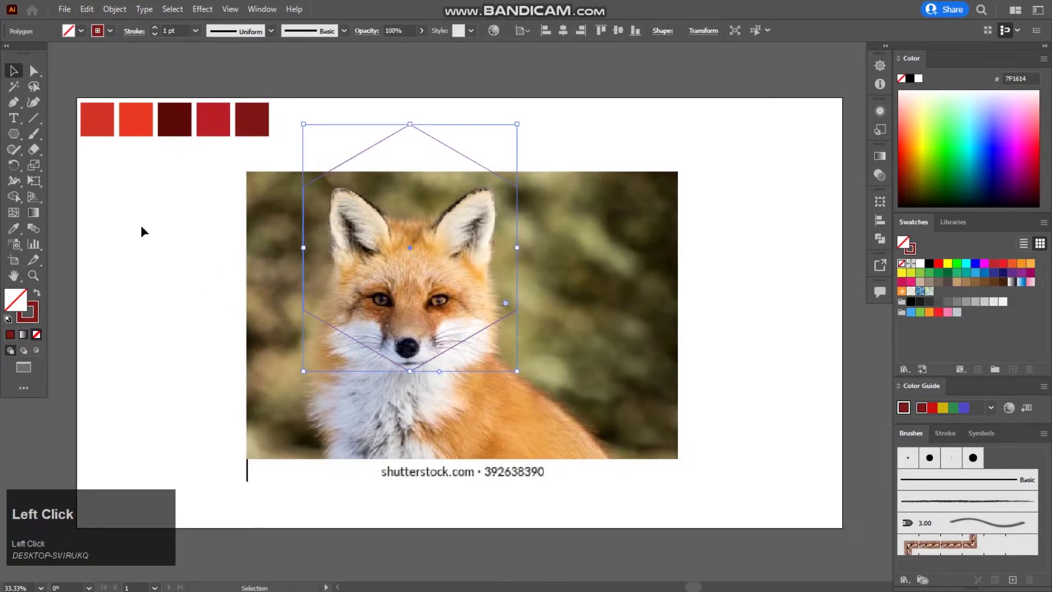
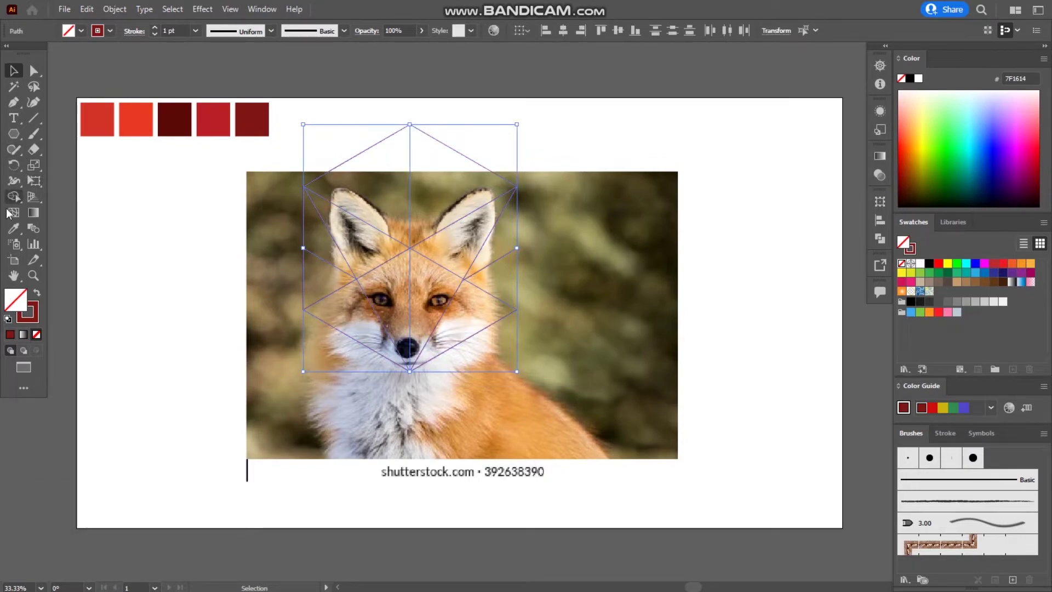
Step: Merge the hexagon facets into solid black filled shapes with the Shape Builder
click(18, 208)
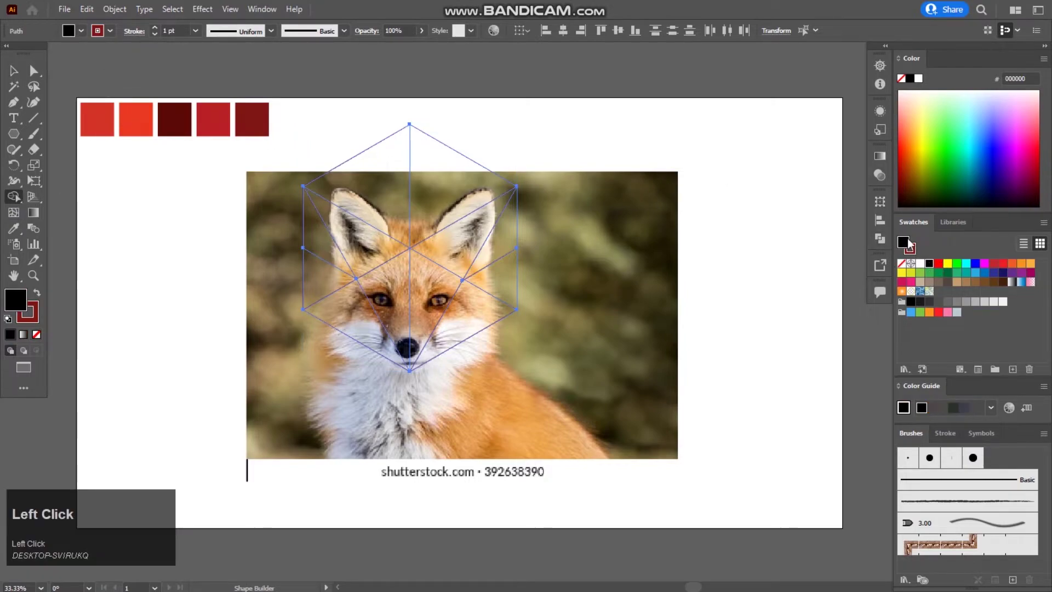
click(39, 321)
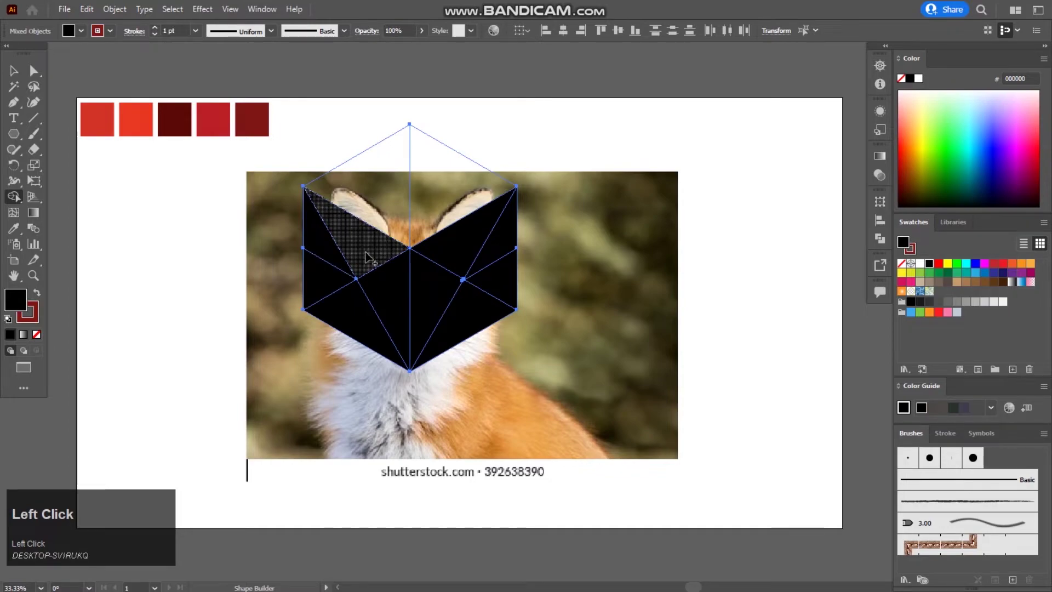
drag(13, 71, 459, 281)
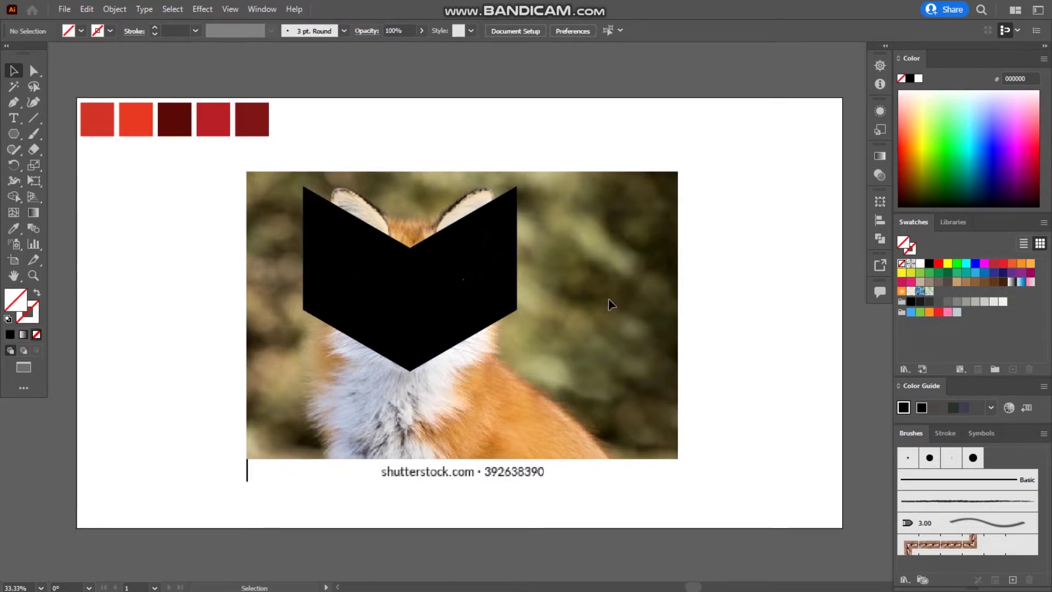
Step: Move the leftover line grid left of the photo and start sampling red swatch colours onto a facet
drag(231, 187, 277, 327)
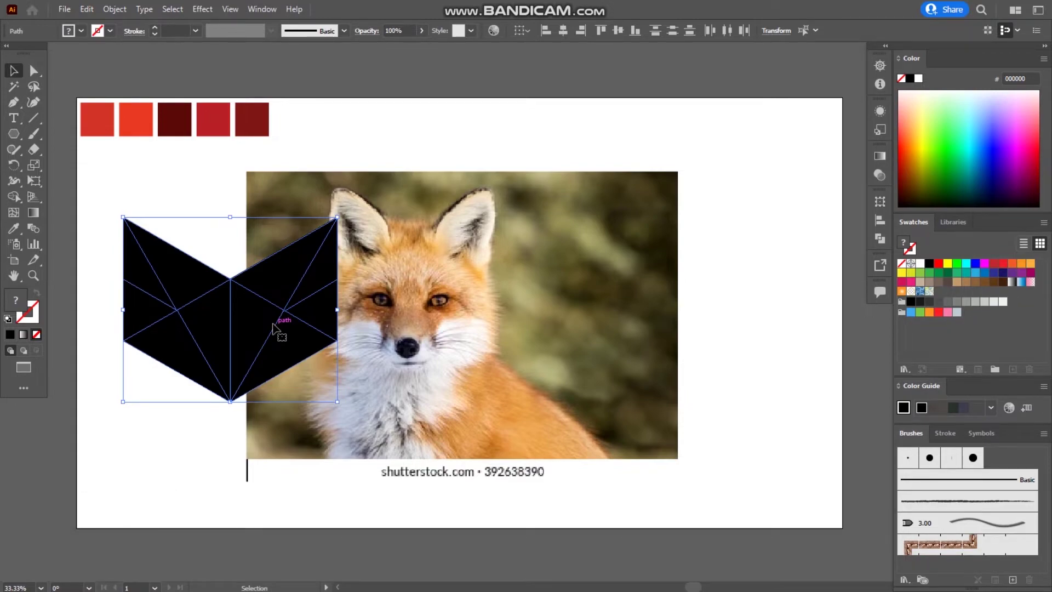
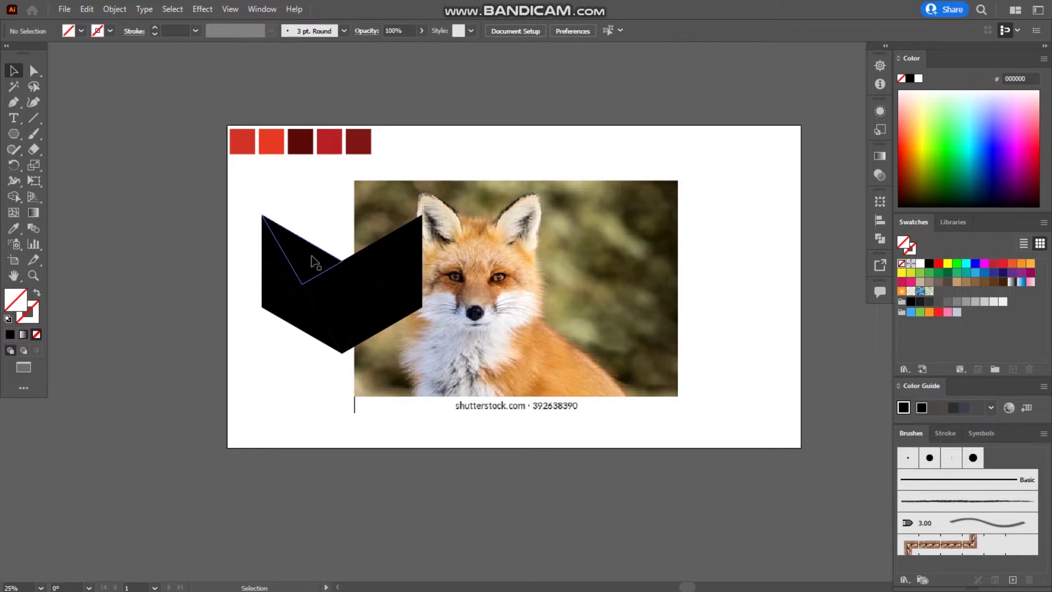
click(339, 304)
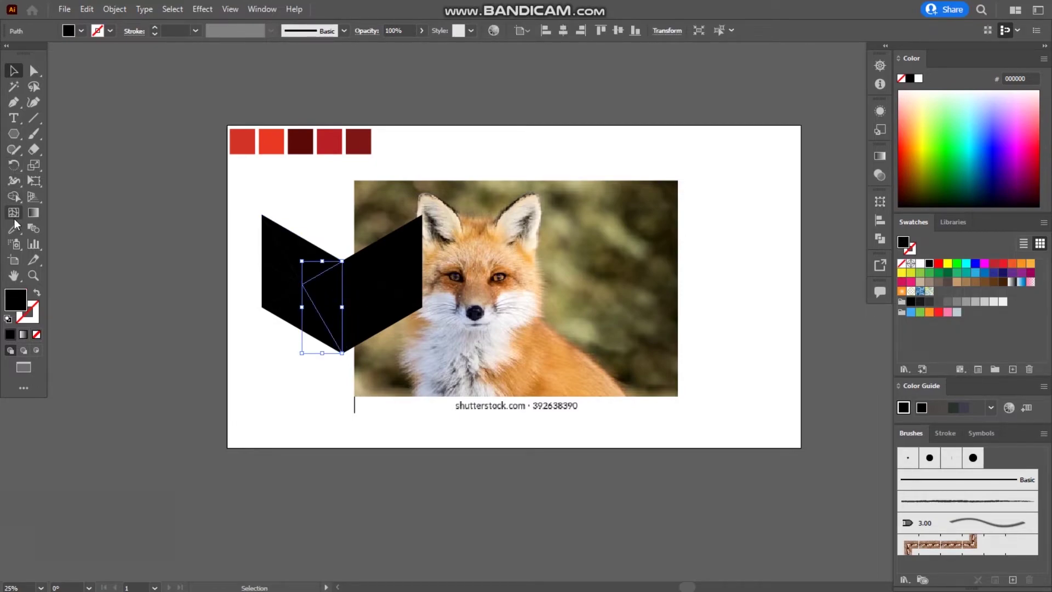
click(19, 232)
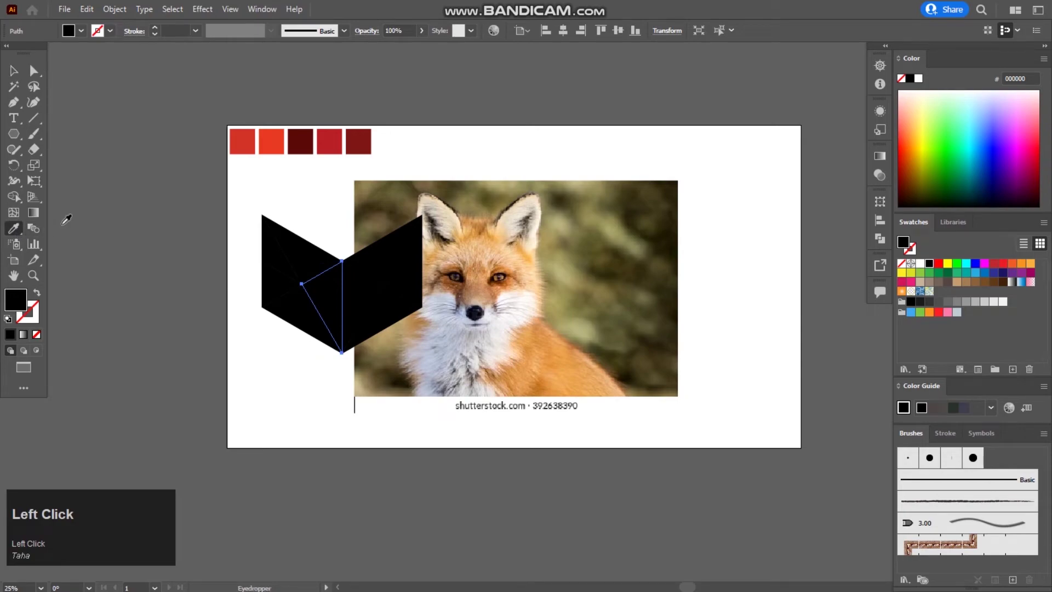
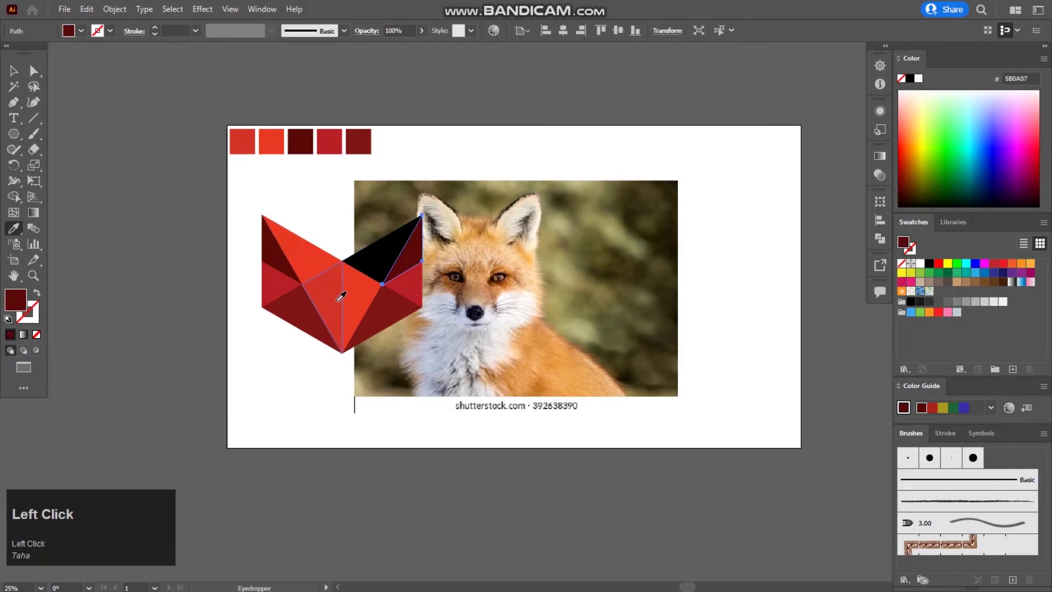
Step: Unlock and delete the fox reference photo, leaving the red faceted fox head and swatches
click(372, 265)
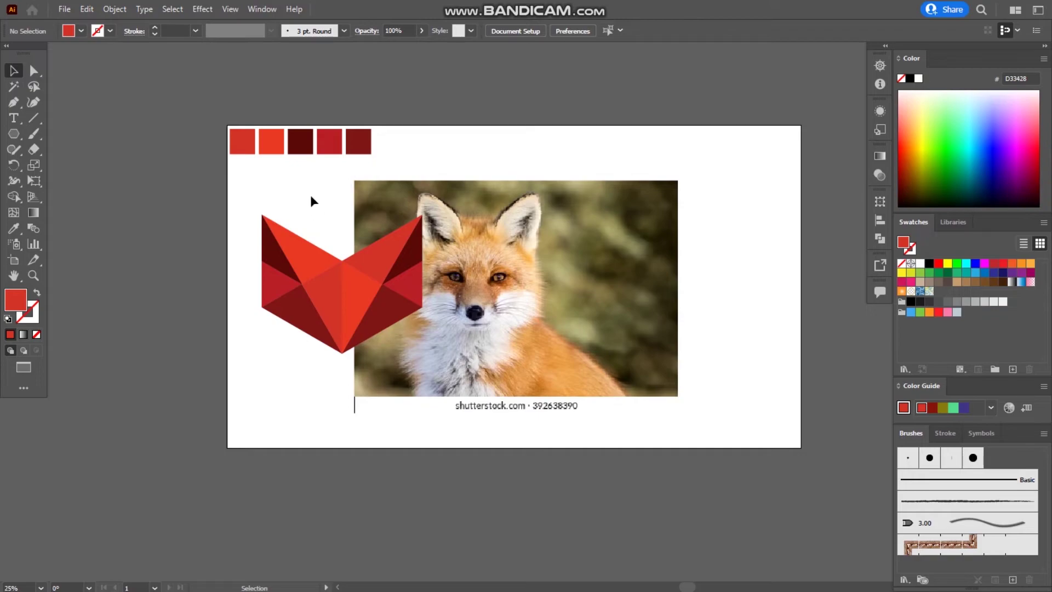
drag(251, 202, 463, 166)
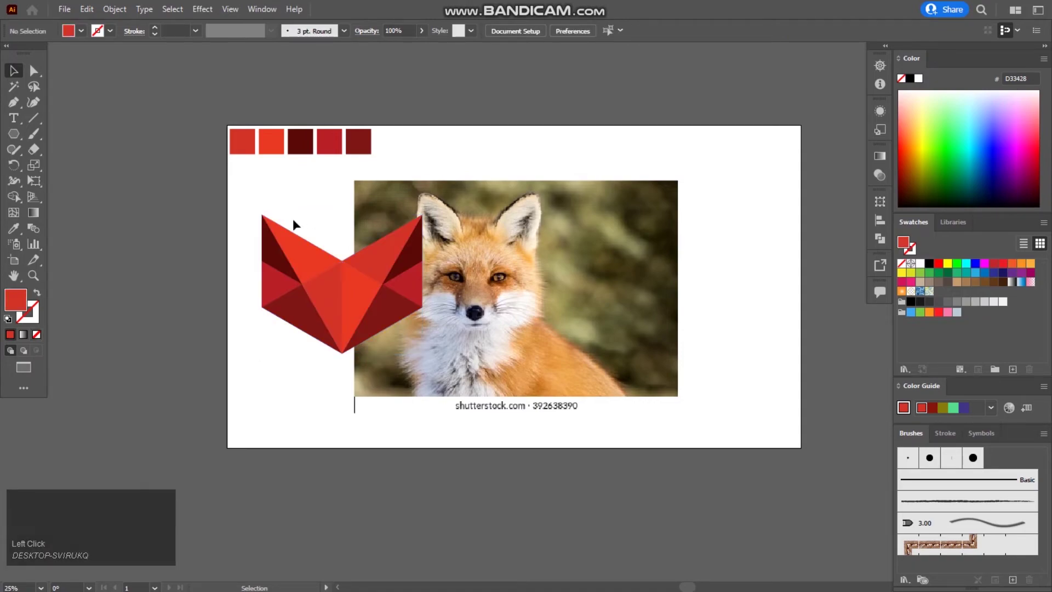
click(248, 203)
right_click(380, 262)
click(431, 363)
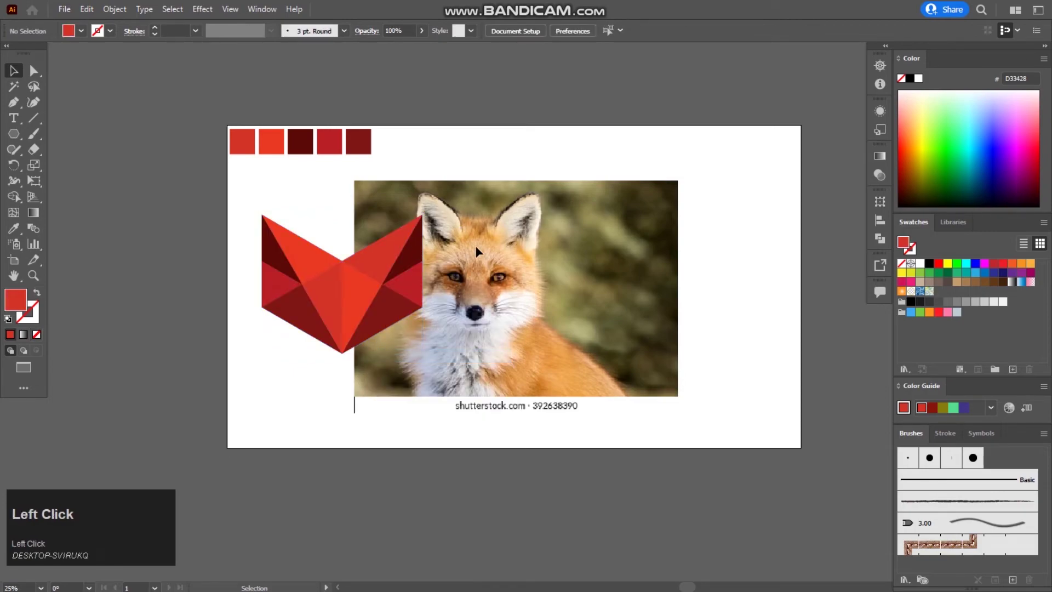
click(115, 12)
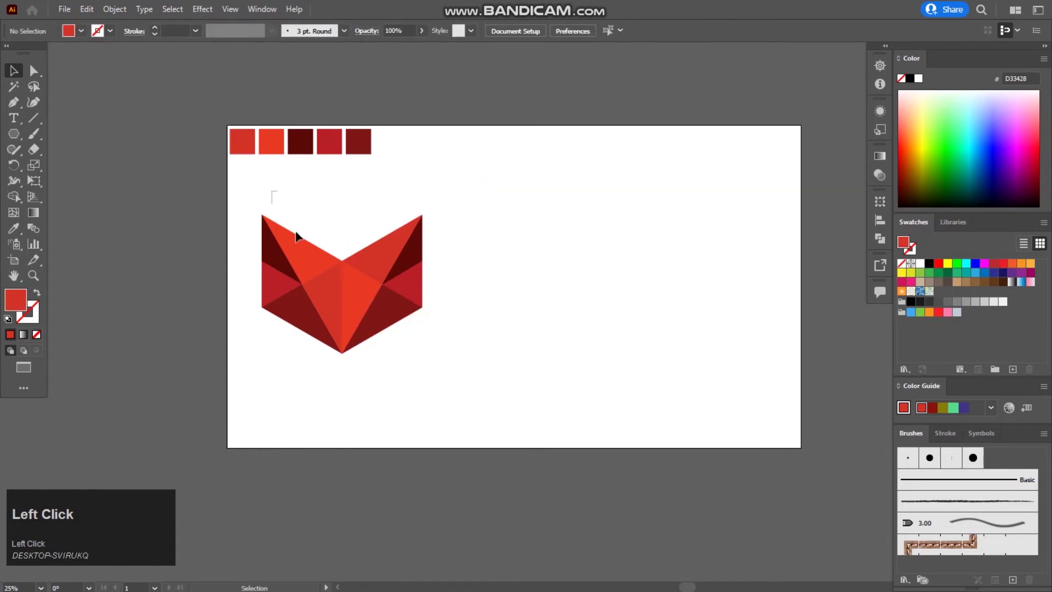
Step: Group the red fox head facets into one object and move it to the artboard centre
right_click(398, 297)
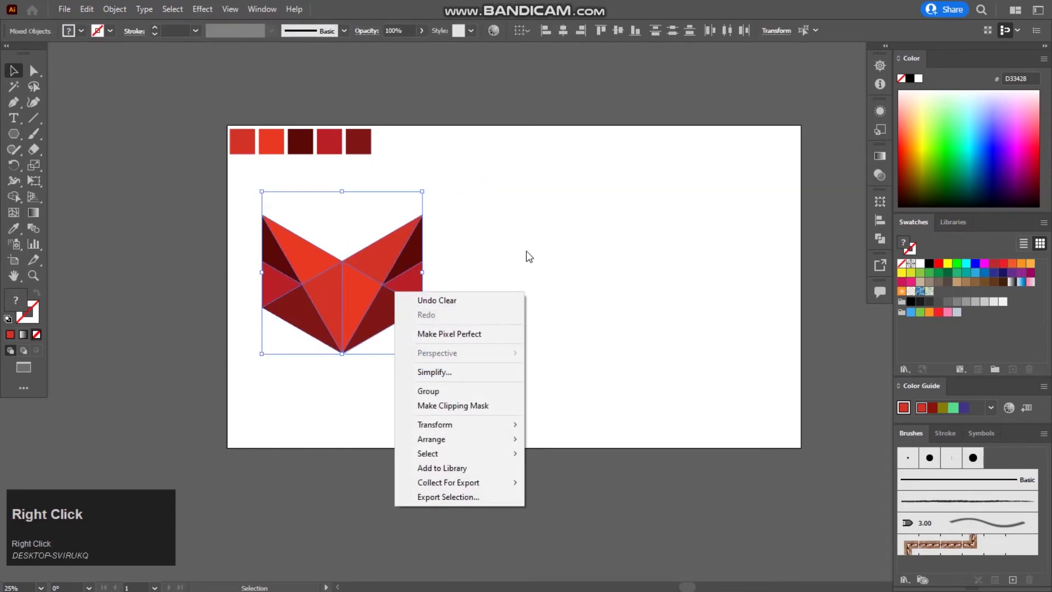
click(463, 398)
drag(466, 392, 618, 37)
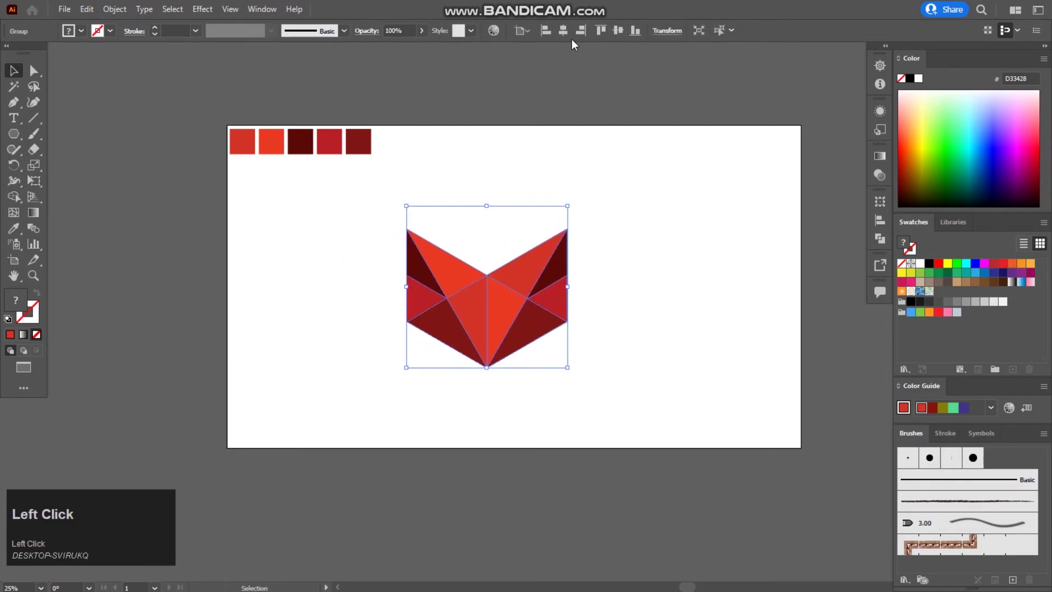
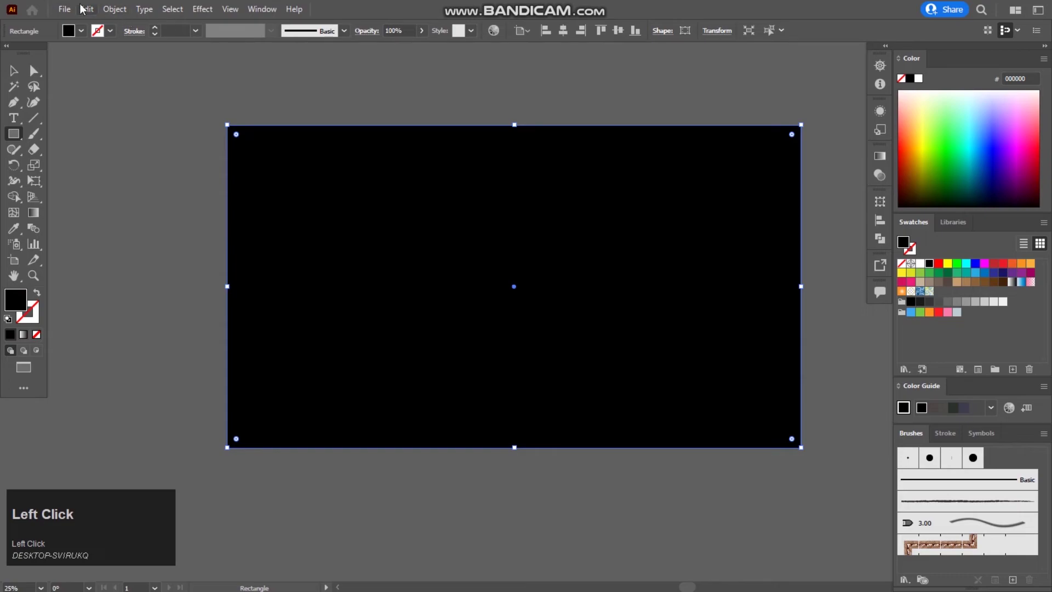
Step: Bring the fox head group in front of the black background rectangle
drag(111, 14, 517, 288)
right_click(517, 289)
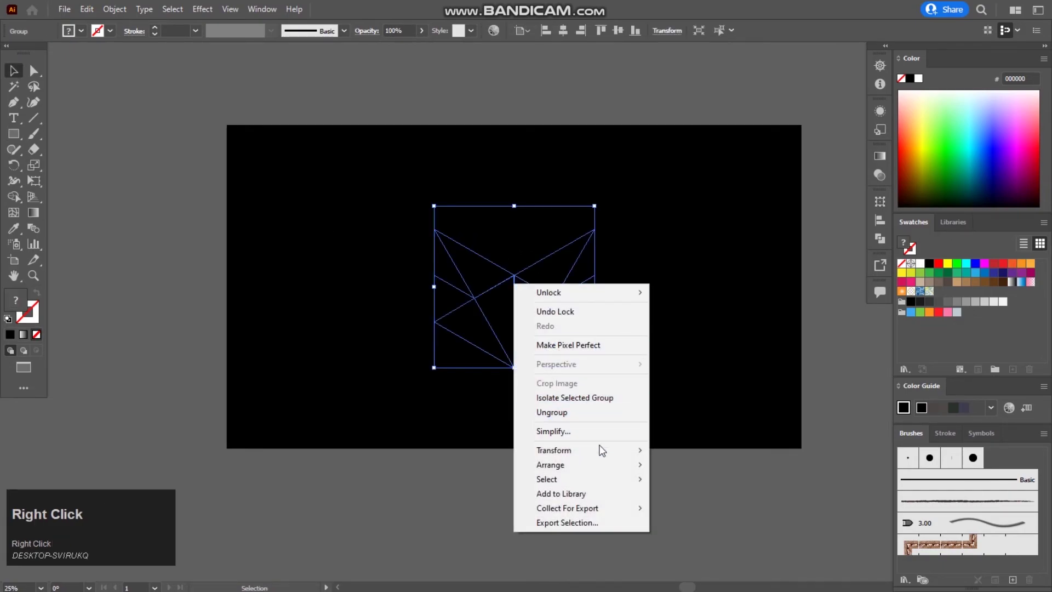
click(720, 473)
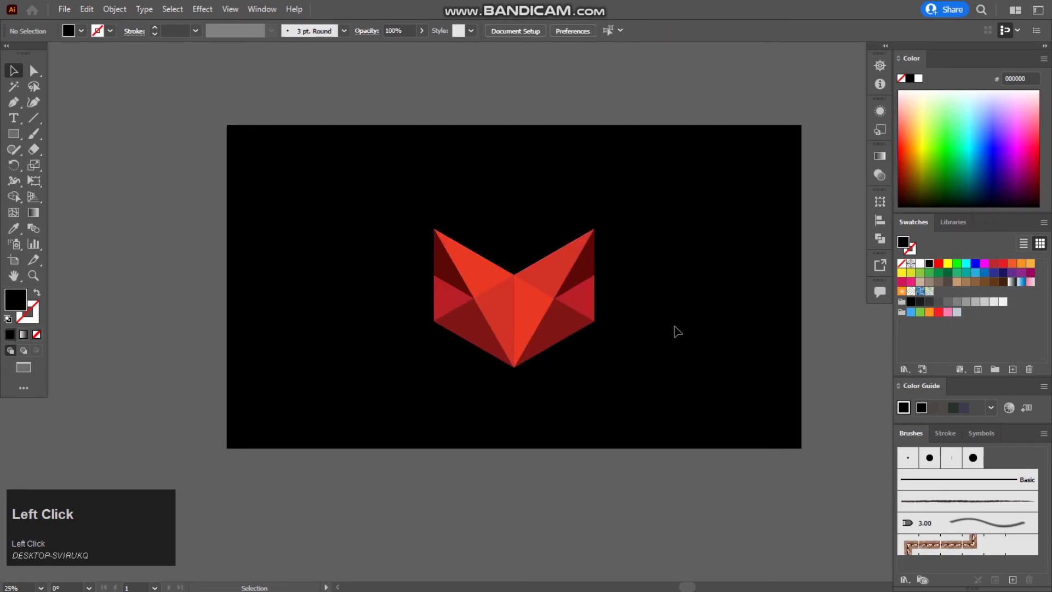
Step: Bring the five red colour swatches in front of the black background
click(432, 190)
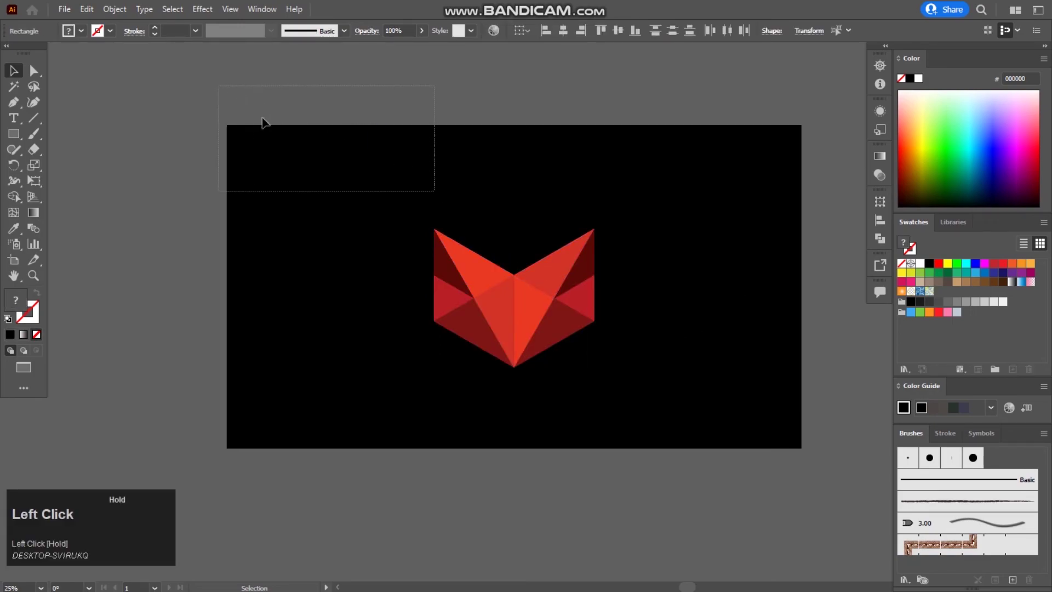
right_click(310, 141)
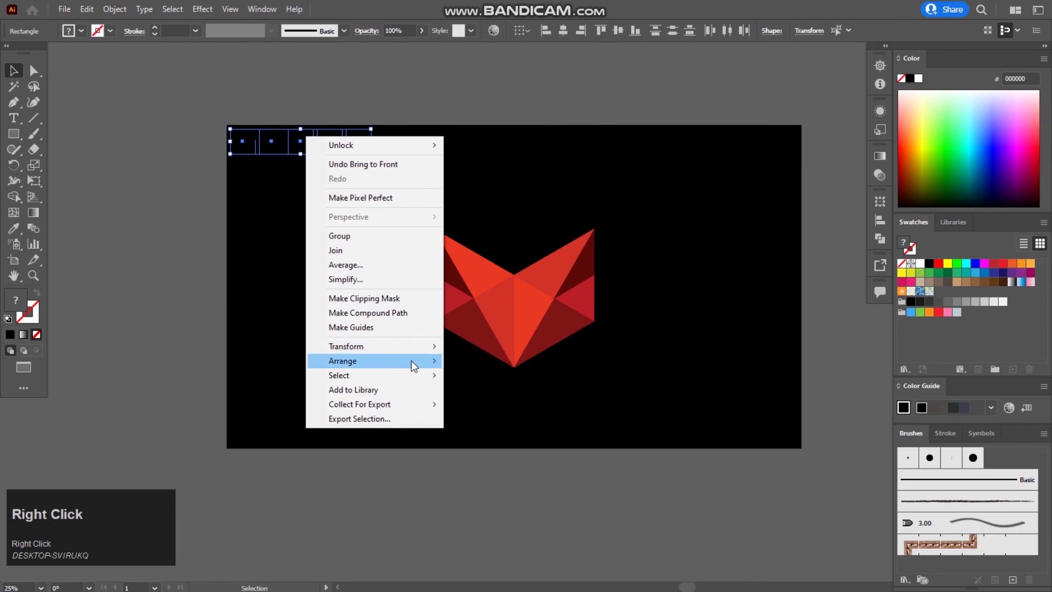
click(480, 369)
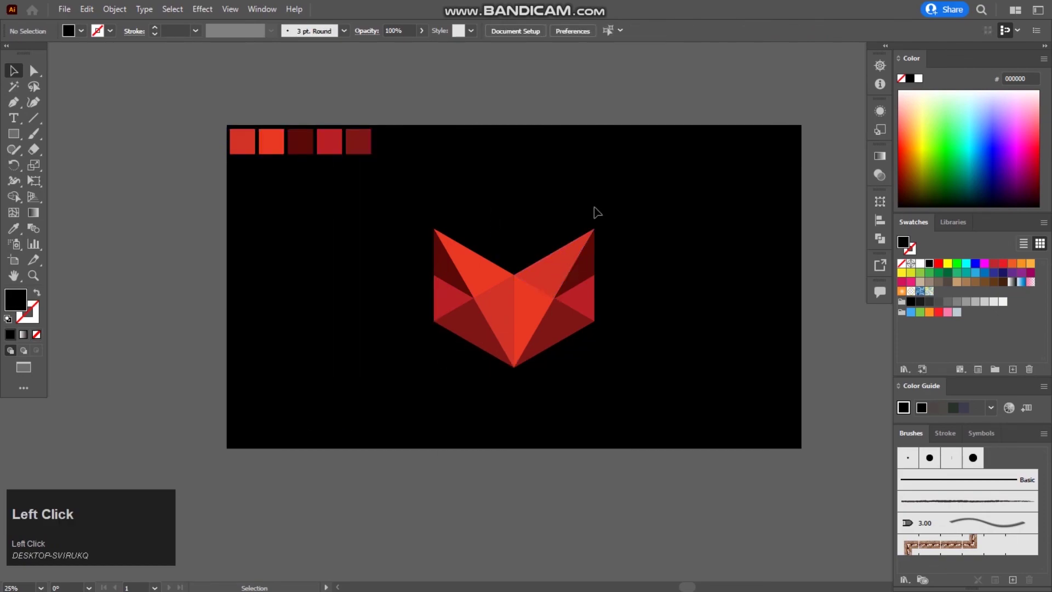